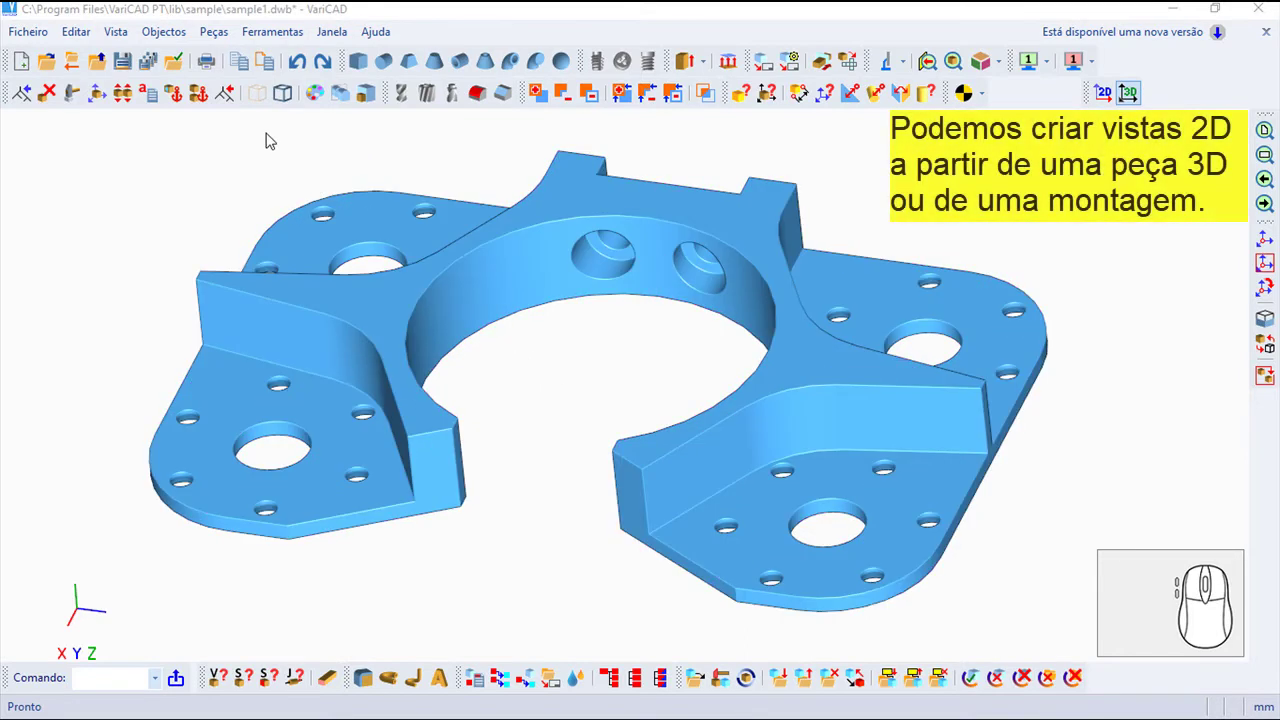
- Show the Objectos menu with its 2D projection commands
{"action": "left_click", "coordinate": [167, 37]}
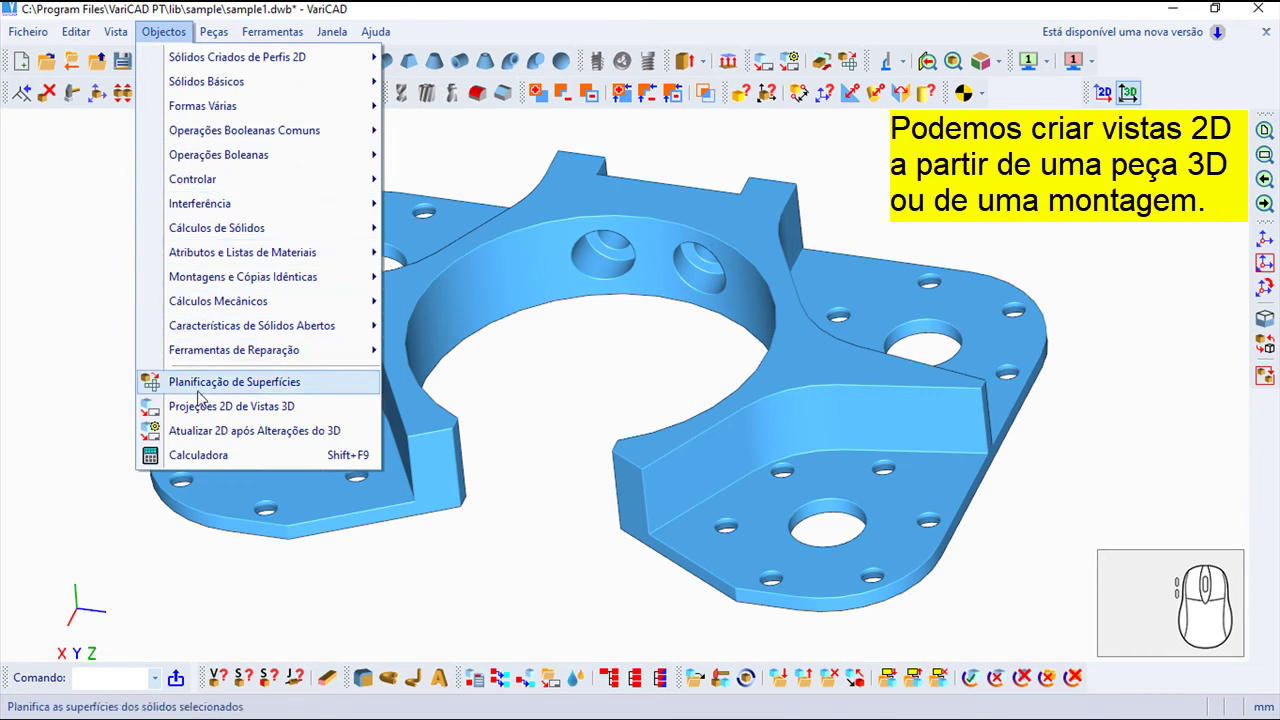
- Start 2D-from-3D projection using predefined views with Frente, Esquerda, Topo, Direita, Baixo and Trás included
{"action": "left_click", "coordinate": [210, 417]}
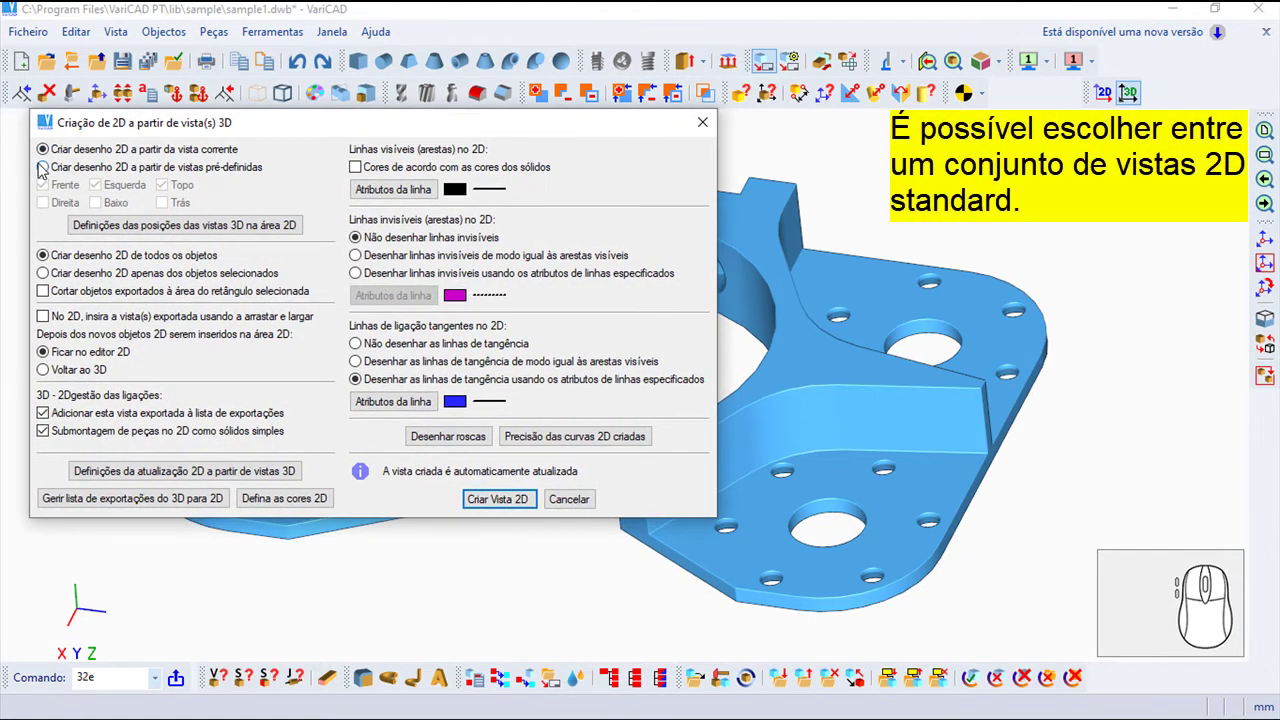
{"action": "left_click", "coordinate": [47, 169]}
{"action": "left_click", "coordinate": [46, 213]}
{"action": "left_click", "coordinate": [100, 201]}
{"action": "left_click", "coordinate": [172, 205]}
{"action": "left_click", "coordinate": [171, 203]}
{"action": "left_click", "coordinate": [163, 183]}
{"action": "left_click", "coordinate": [170, 205]}
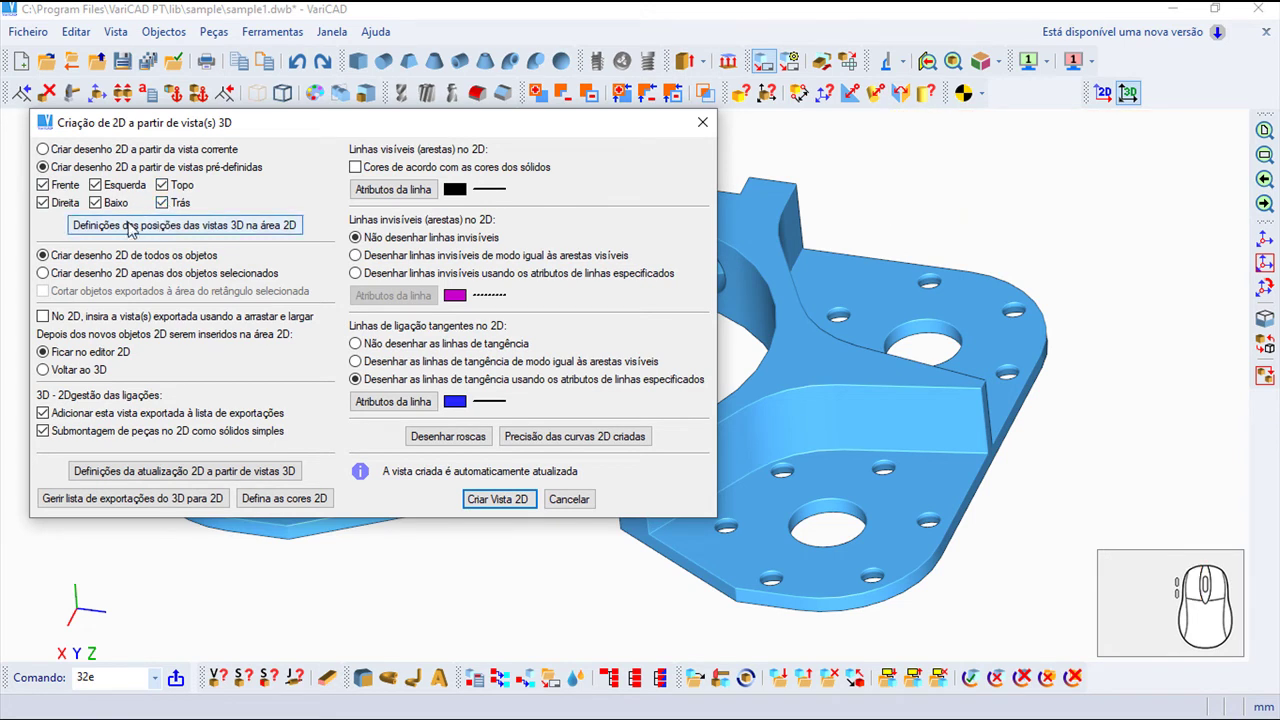
- Position left view right of front, top below front, back right of all, keeping distances 32, 24, 24
{"action": "left_click", "coordinate": [247, 233]}
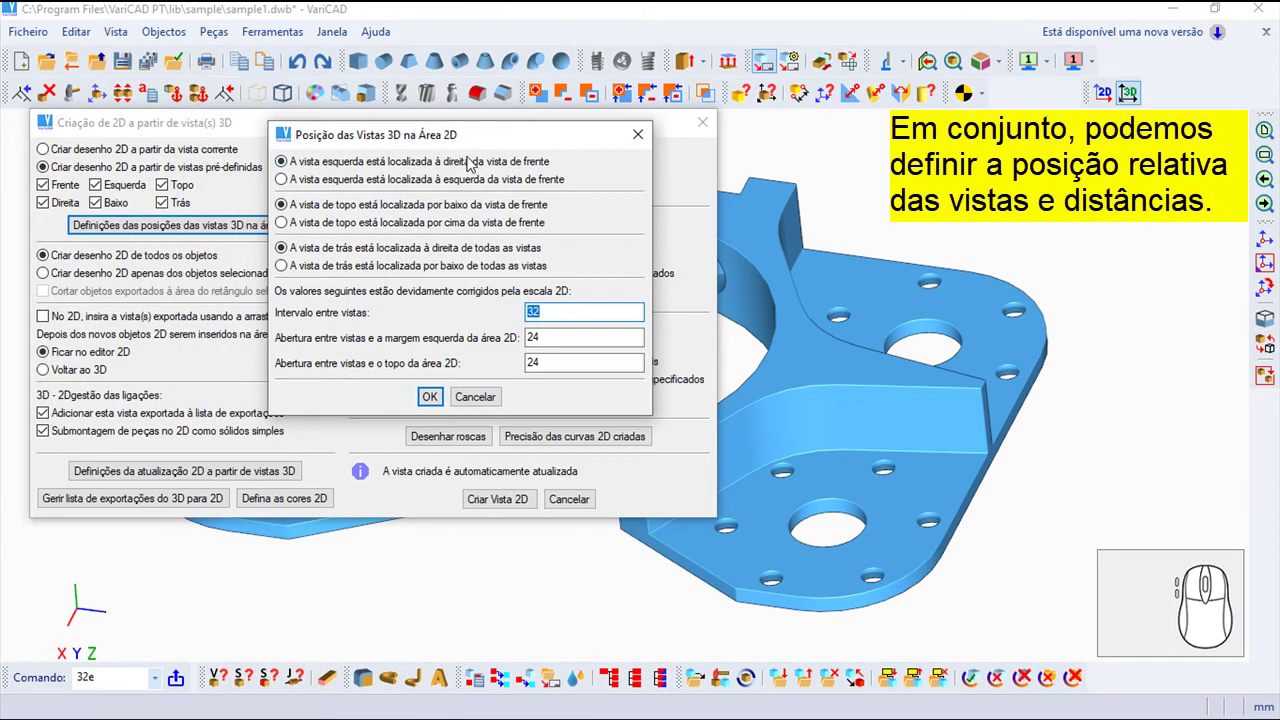
{"action": "left_click", "coordinate": [465, 181]}
{"action": "left_click", "coordinate": [463, 160]}
{"action": "left_click", "coordinate": [465, 230]}
{"action": "left_click", "coordinate": [465, 209]}
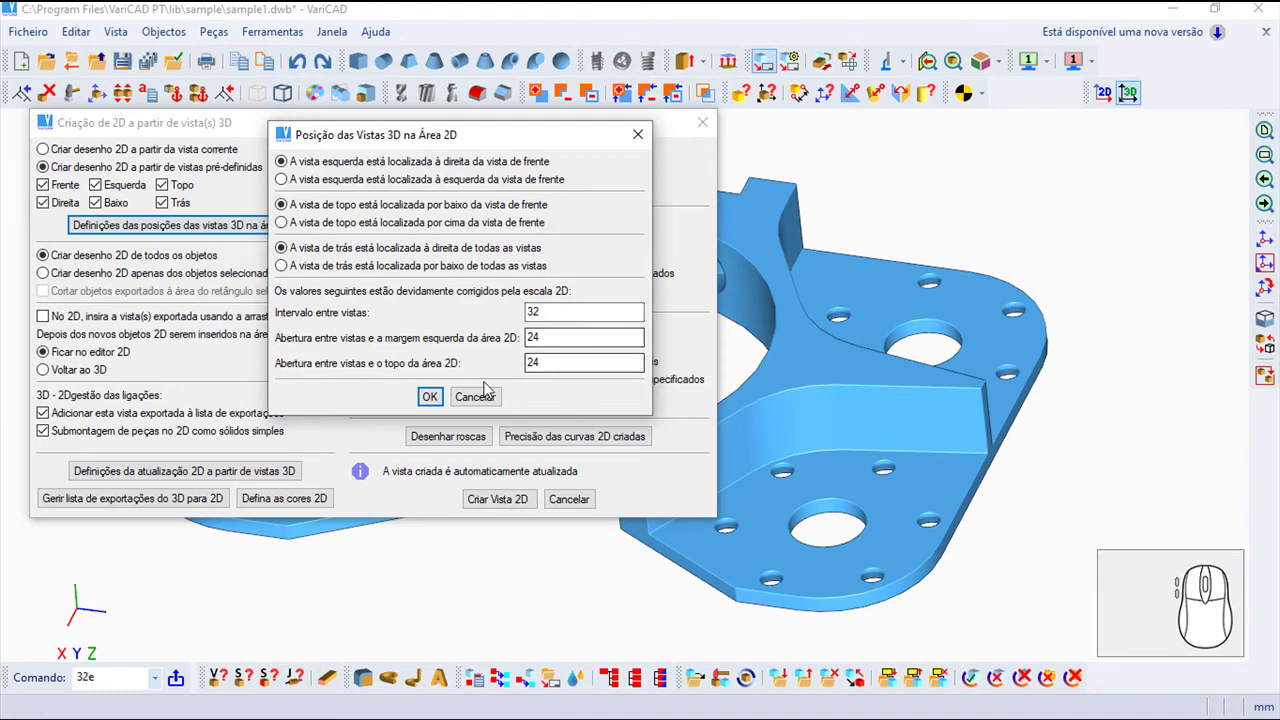
- Accept the view positions and create the drawing from all objects without drag insertion
{"action": "left_click", "coordinate": [431, 399]}
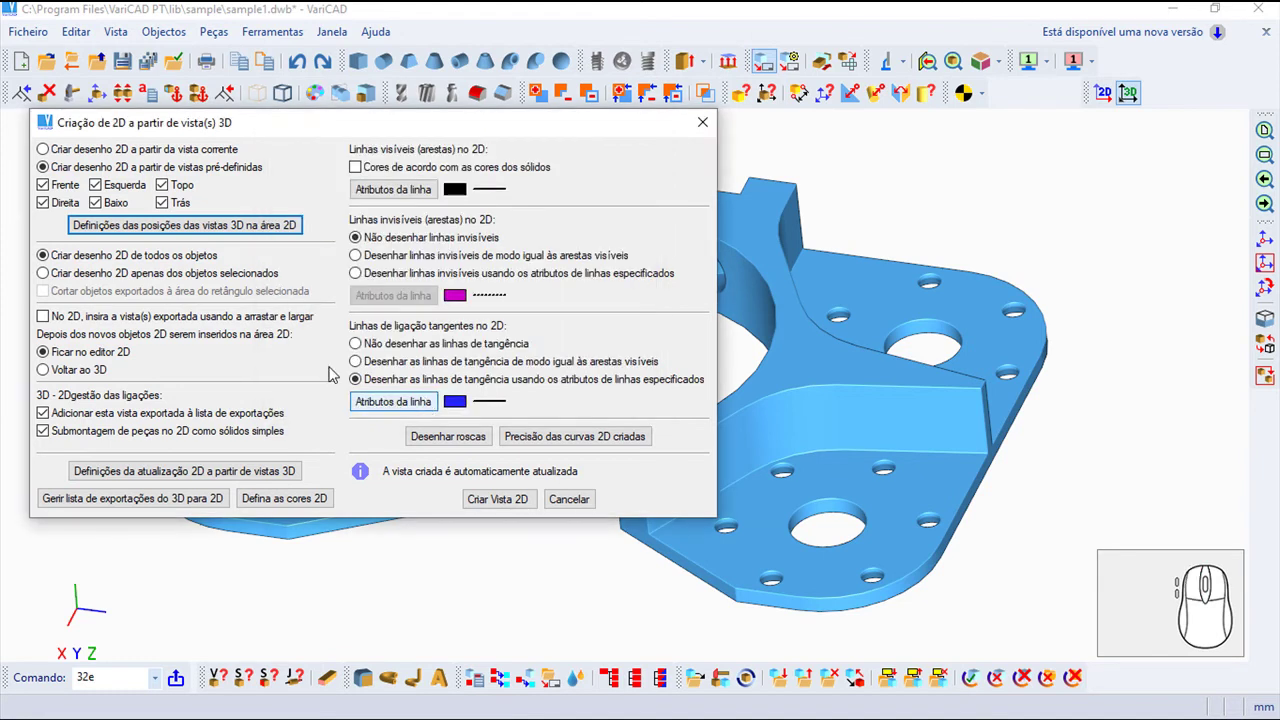
{"action": "left_click", "coordinate": [48, 280]}
{"action": "left_click", "coordinate": [52, 255]}
{"action": "left_click", "coordinate": [48, 278]}
{"action": "left_click", "coordinate": [49, 255]}
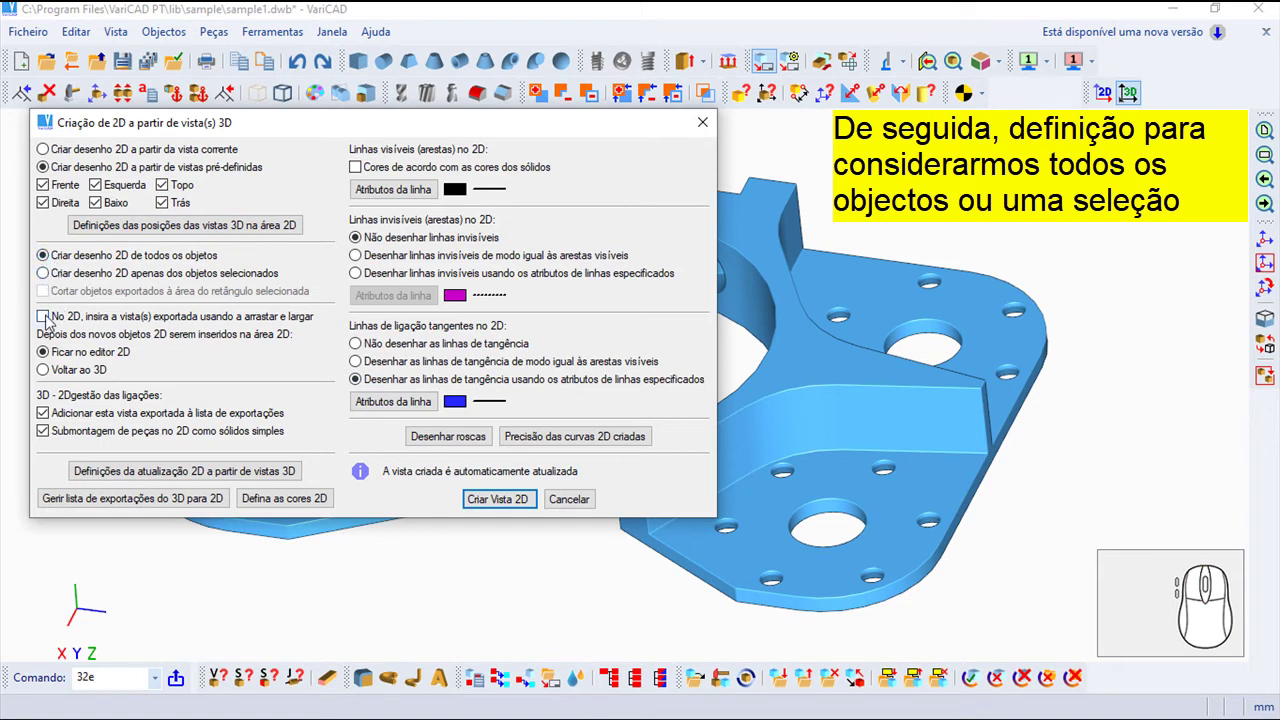
{"action": "left_click", "coordinate": [45, 322]}
{"action": "left_click", "coordinate": [45, 322]}
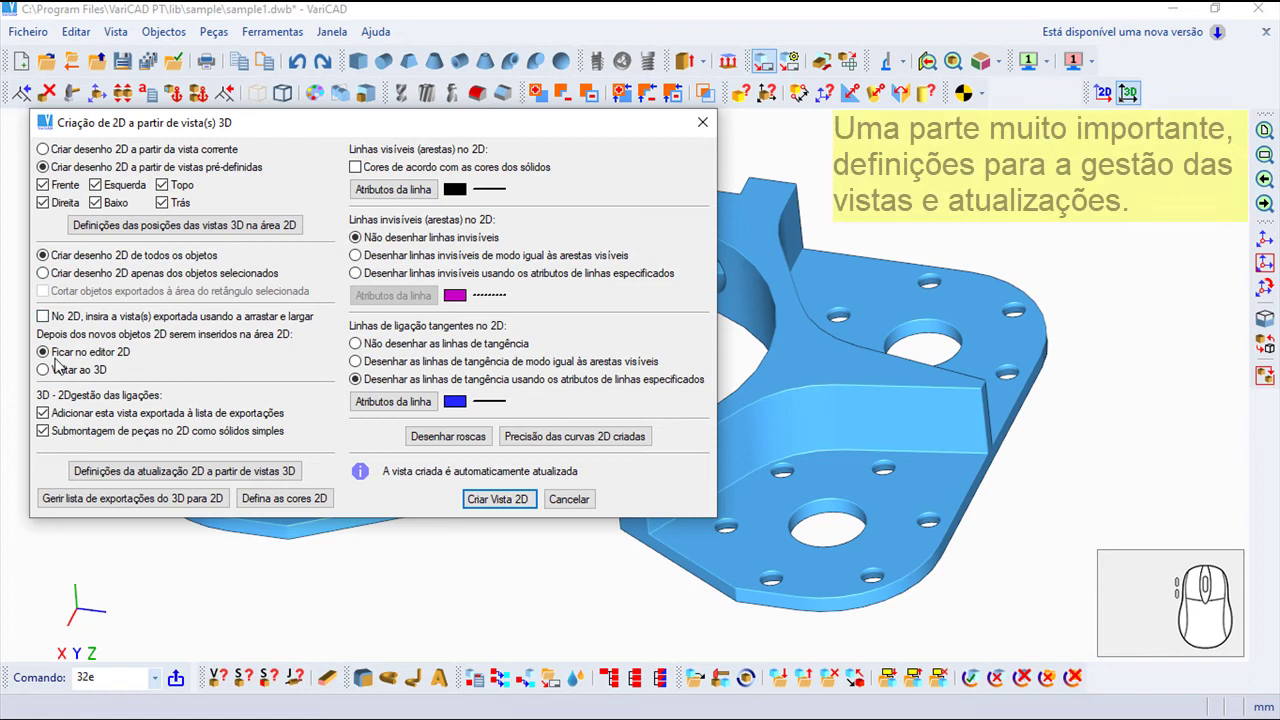
- Choose to stay in the 2D editor after creation and bring up the 2D update settings
{"action": "left_click", "coordinate": [79, 412]}
{"action": "left_click", "coordinate": [79, 434]}
{"action": "left_click", "coordinate": [81, 419]}
{"action": "left_click", "coordinate": [90, 440]}
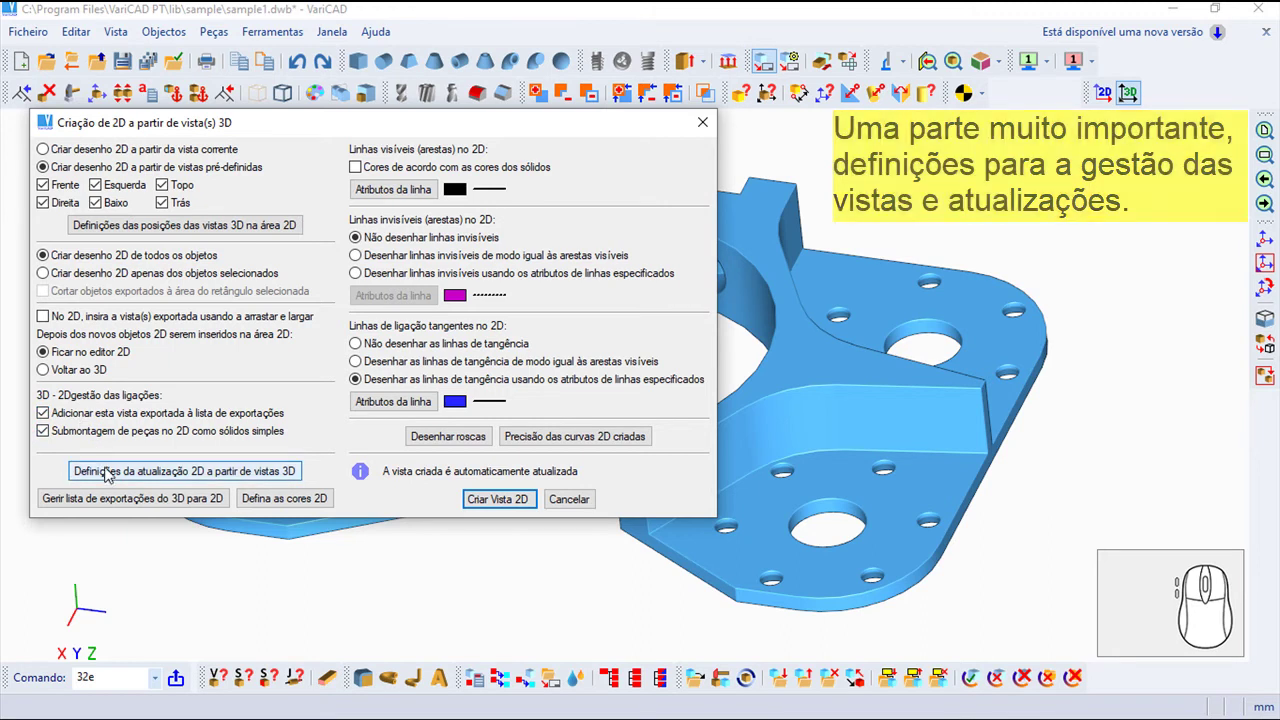
{"action": "left_click", "coordinate": [115, 476]}
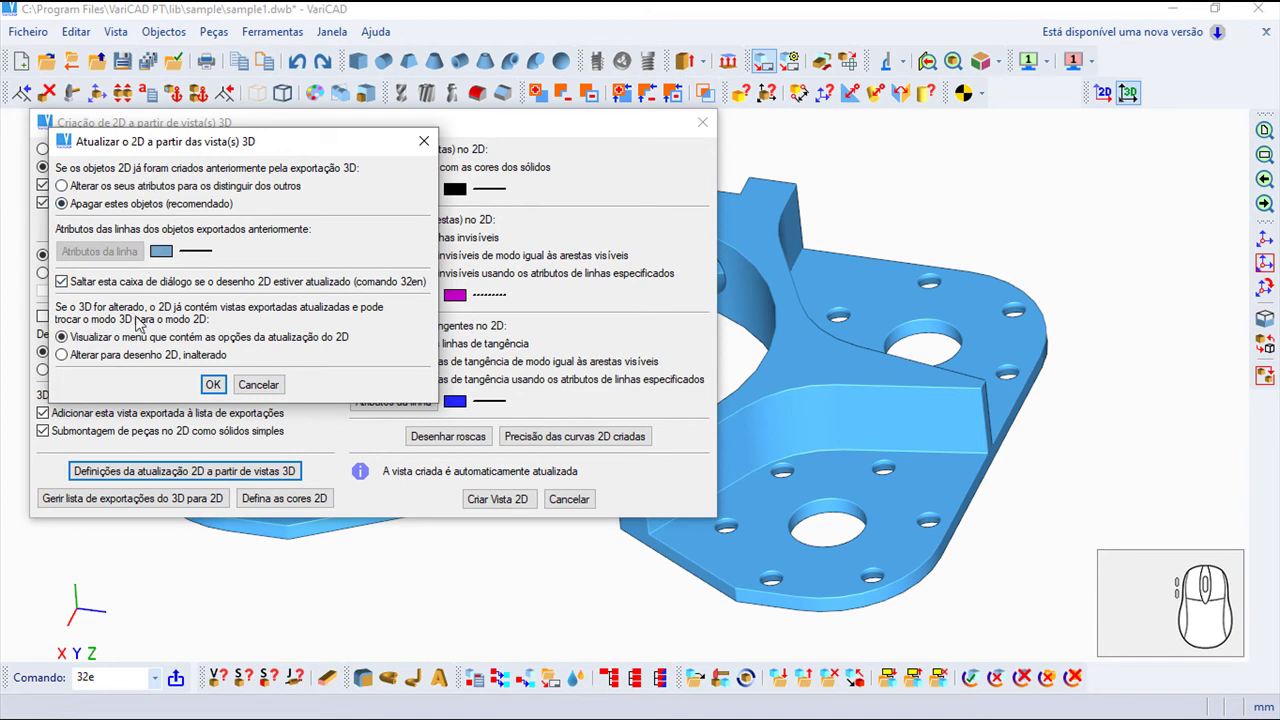
- Accept the update settings and keep visible edges black rather than solid-coloured
{"action": "left_click", "coordinate": [220, 390]}
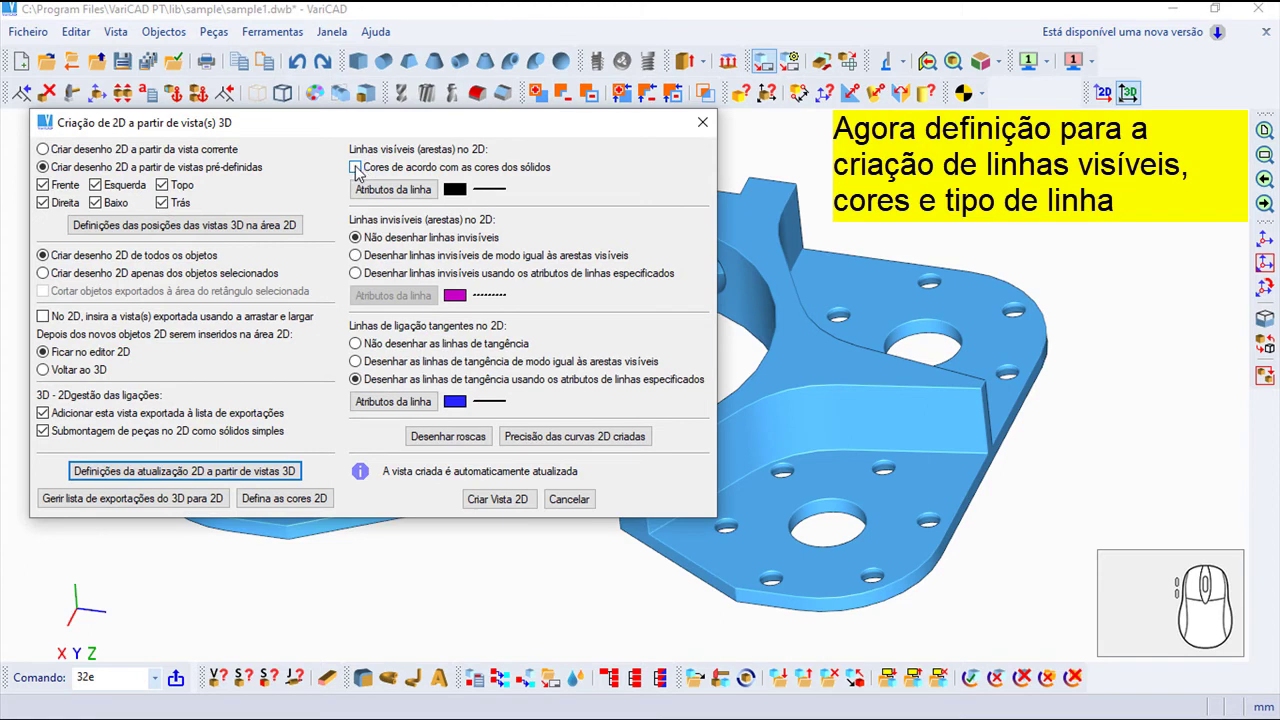
{"action": "left_click", "coordinate": [361, 171]}
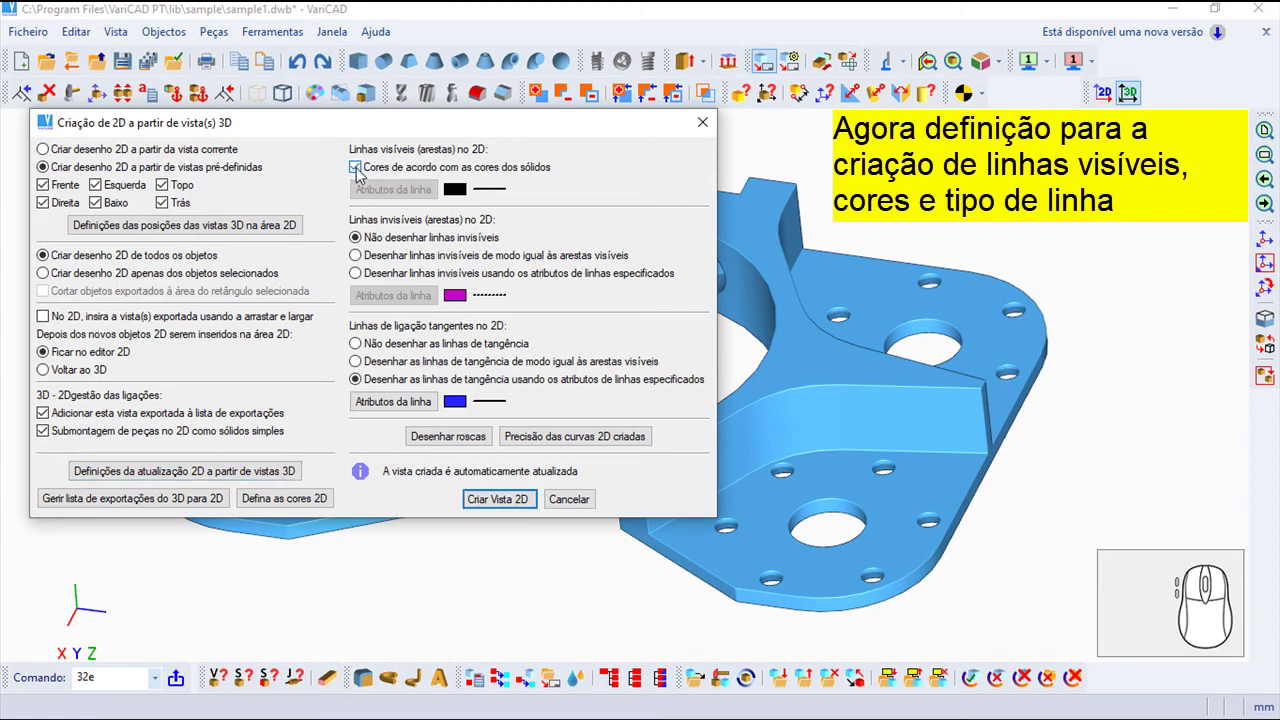
{"action": "left_click", "coordinate": [362, 172]}
{"action": "left_click", "coordinate": [380, 196]}
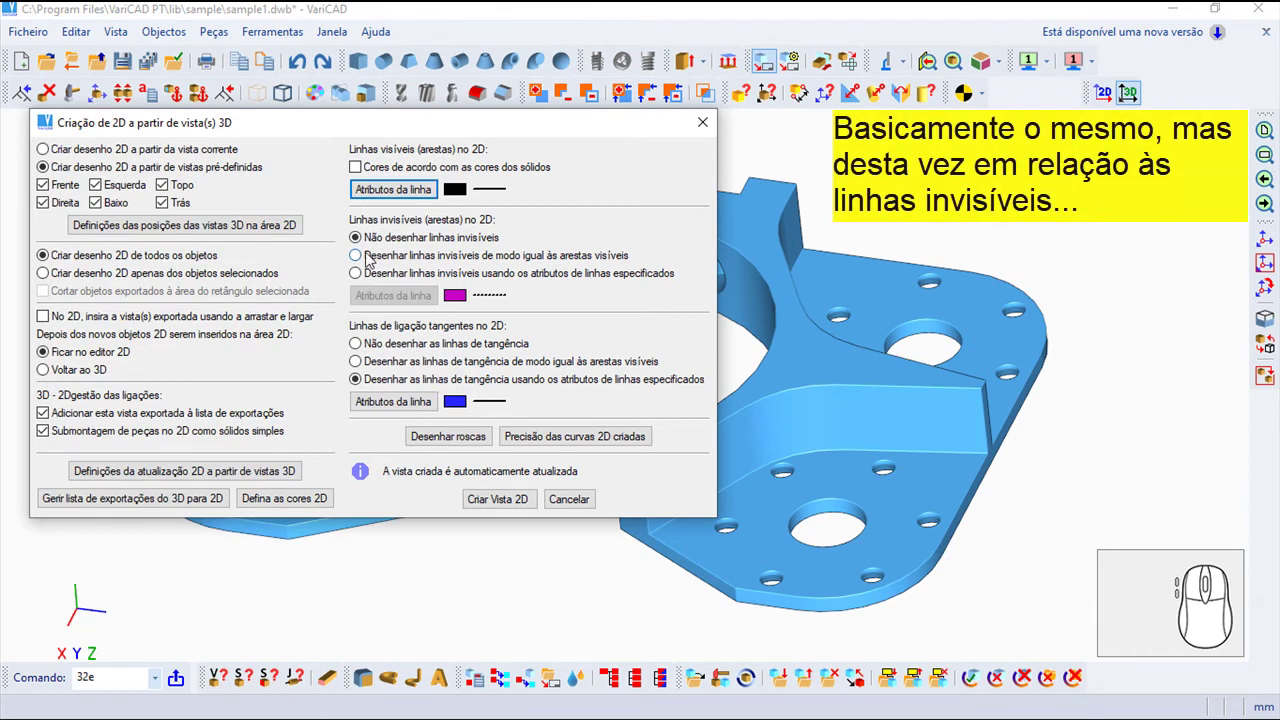
- Try the hidden-line options and settle on not drawing hidden lines
{"action": "left_click", "coordinate": [364, 262]}
{"action": "left_click", "coordinate": [361, 278]}
{"action": "left_click", "coordinate": [359, 261]}
{"action": "left_click", "coordinate": [365, 237]}
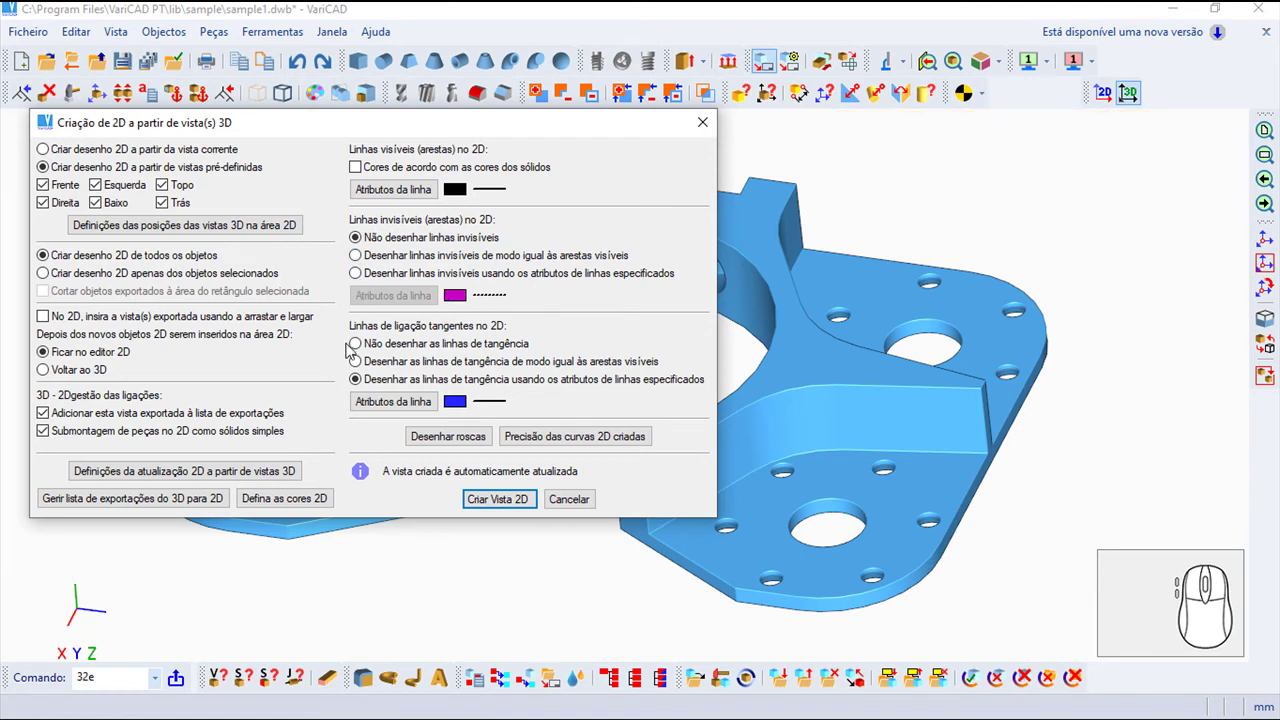
- Set tangent lines to be drawn with their own specified blue line style
{"action": "left_click", "coordinate": [362, 353]}
{"action": "left_click", "coordinate": [357, 364]}
{"action": "left_click", "coordinate": [357, 382]}
{"action": "left_click", "coordinate": [381, 403]}
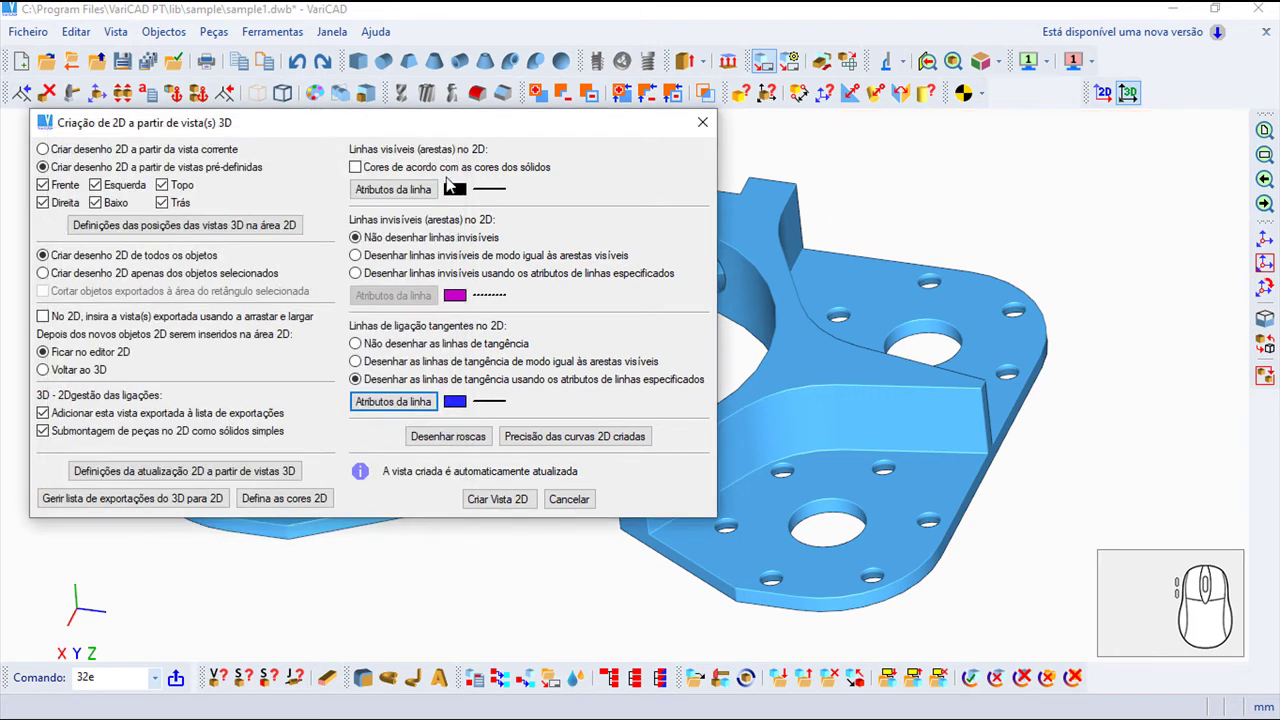
- Review the 2D thread settings with 3/4 circles and exploded-view helix threads and accept them
{"action": "left_click", "coordinate": [463, 437]}
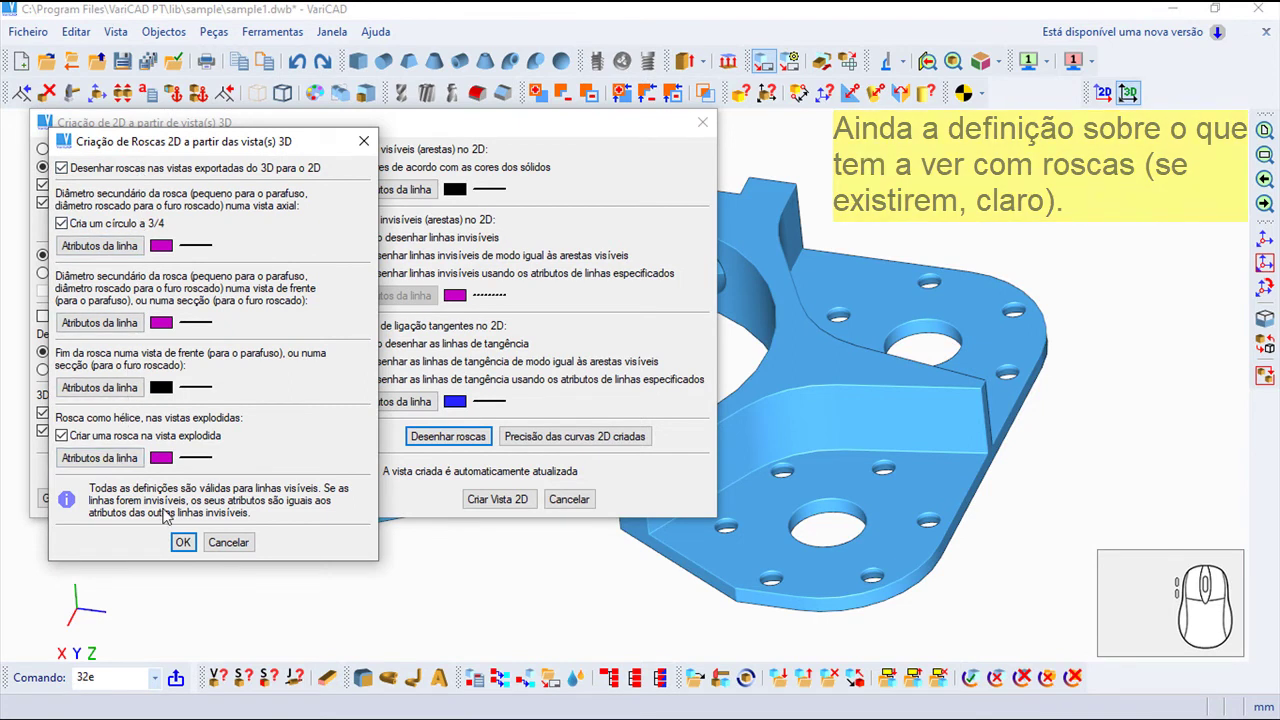
{"action": "left_click", "coordinate": [184, 548]}
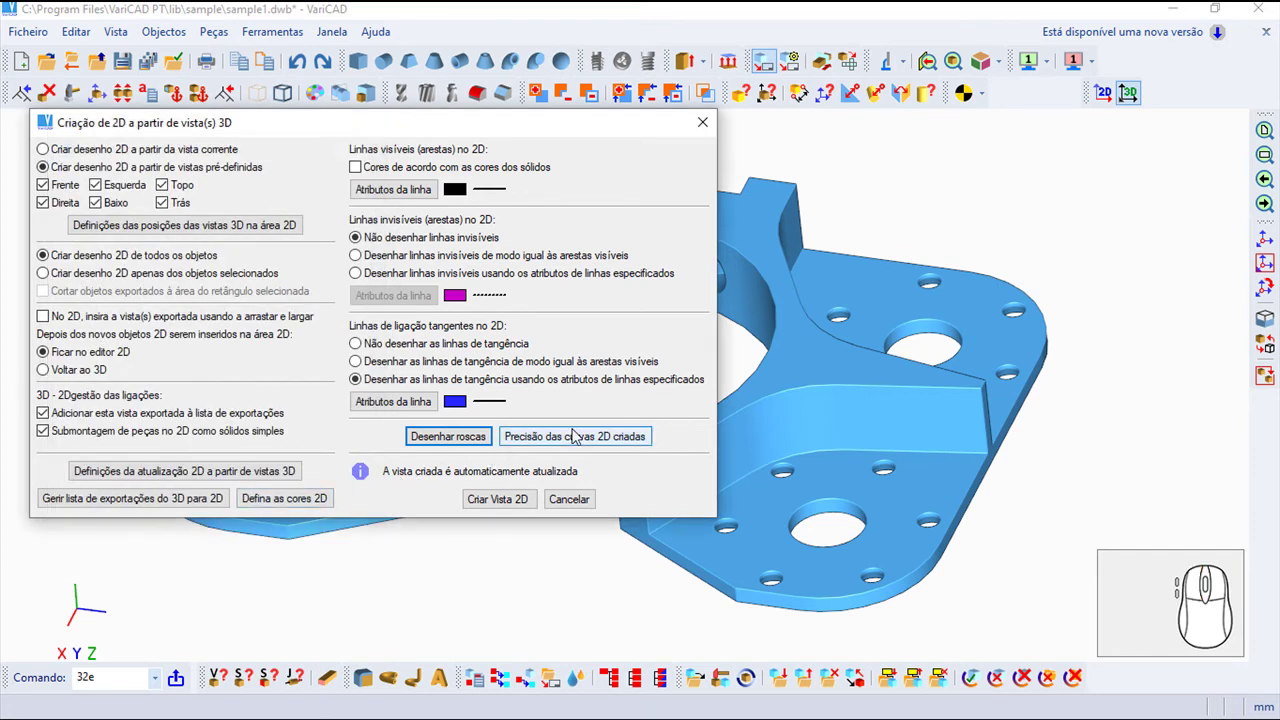
- Lower the 2D curve creation precision from 56 to 53 and accept it
{"action": "left_click", "coordinate": [578, 433]}
{"action": "left_click_drag", "start_coordinate": [335, 251], "coordinate": [312, 248]}
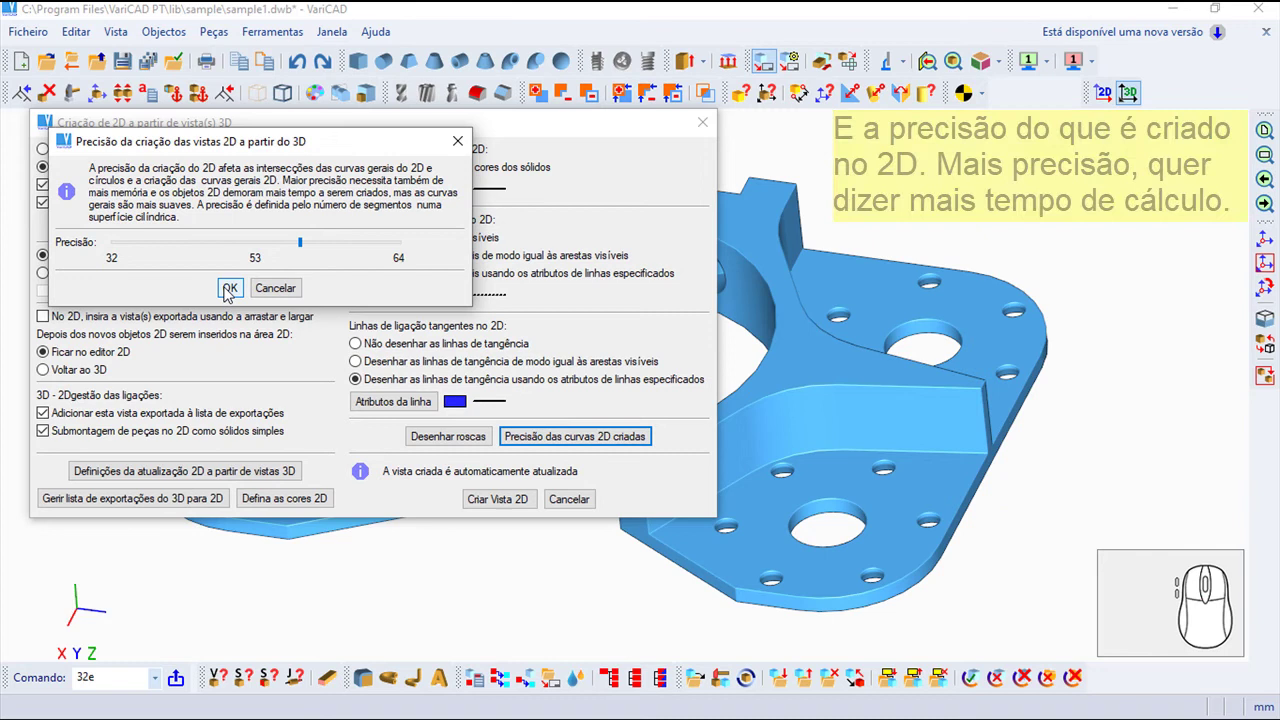
{"action": "left_click", "coordinate": [230, 292]}
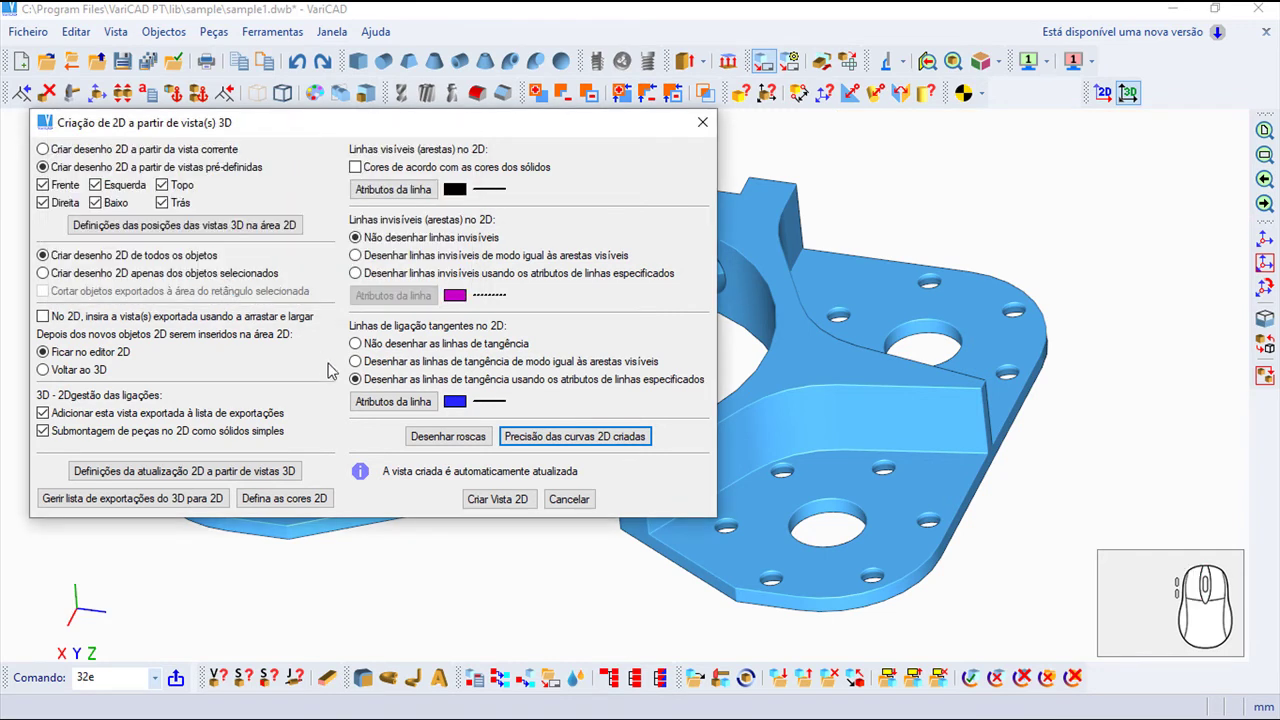
- Generate the six orthographic views and insert them into the 2D drawing
{"action": "left_click", "coordinate": [489, 502]}
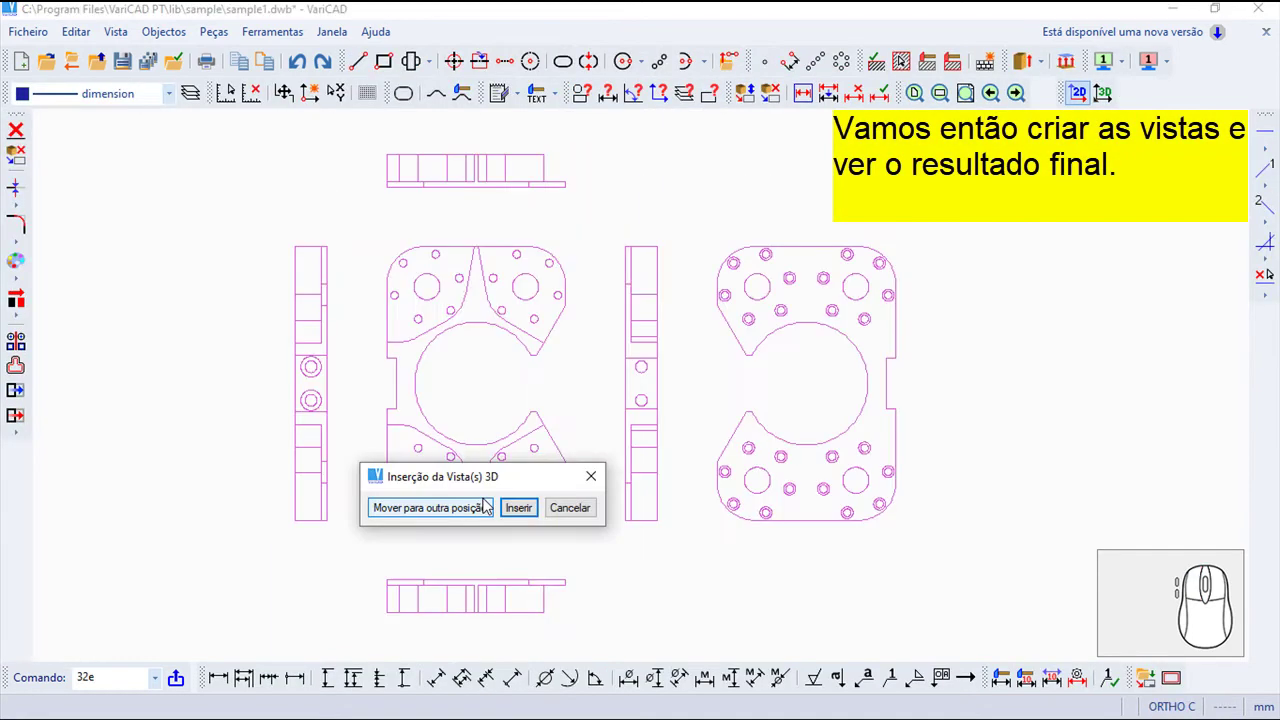
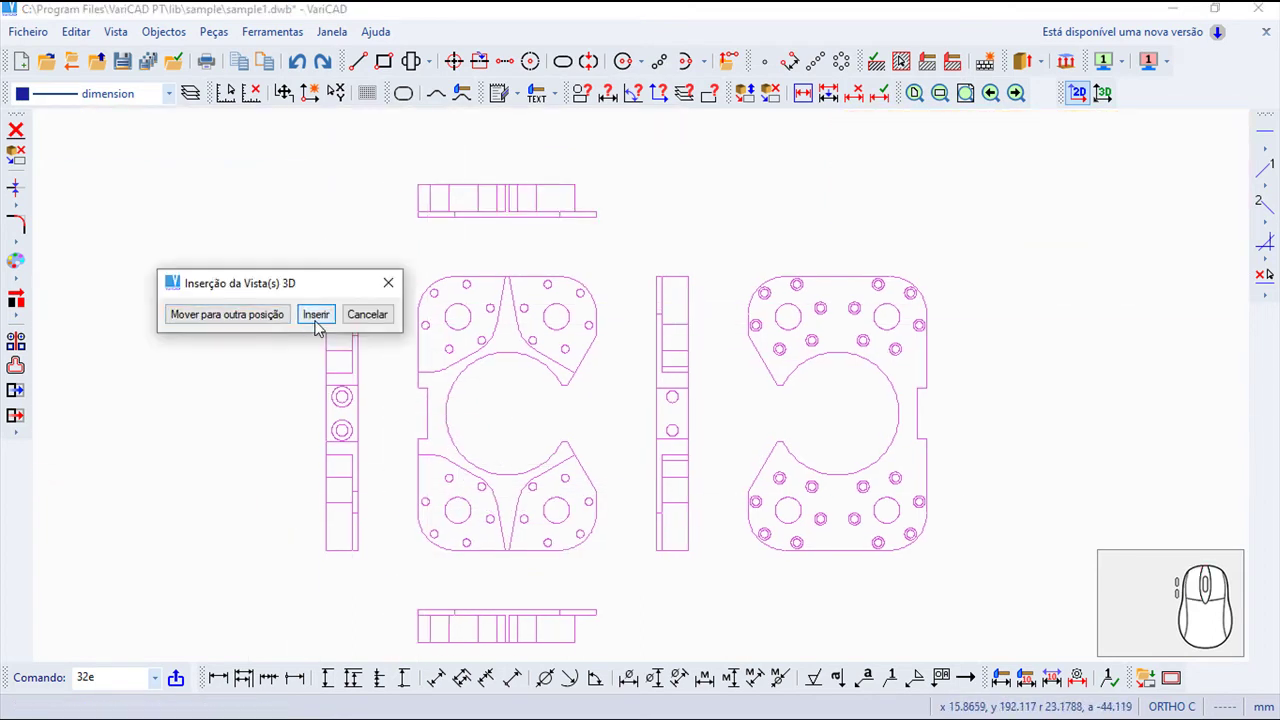
{"action": "left_click", "coordinate": [322, 327]}
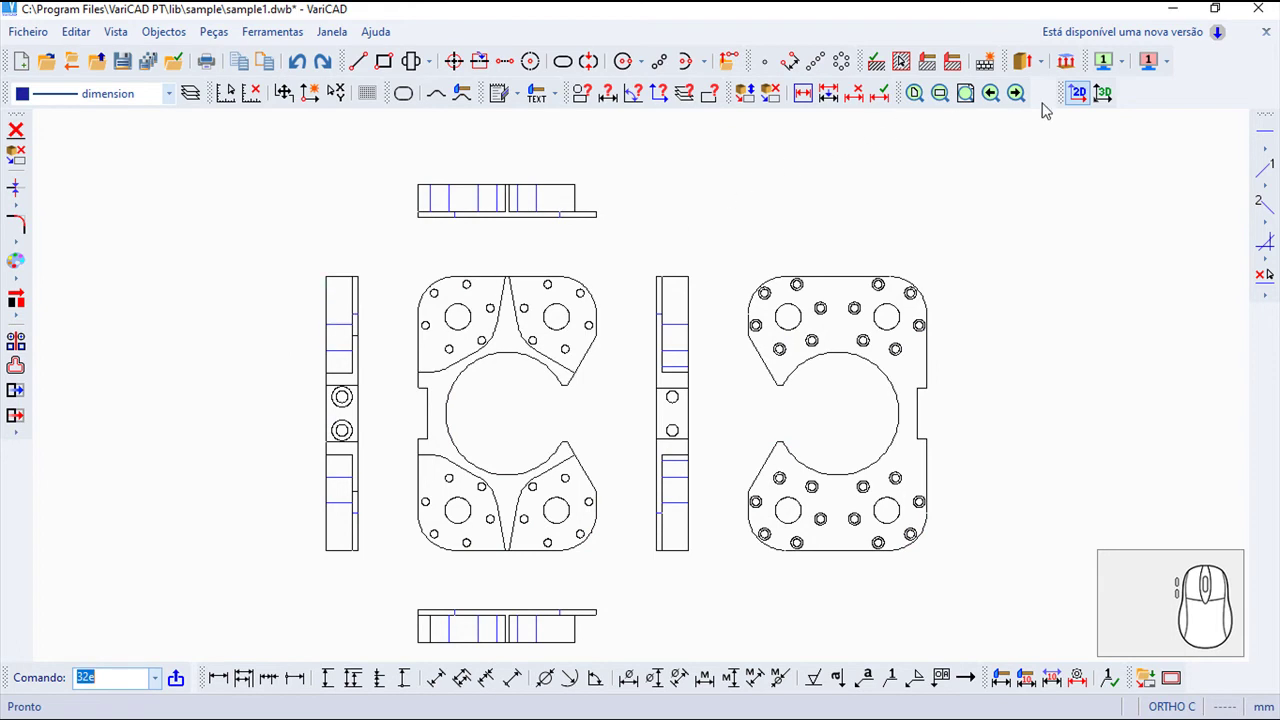
- From the 3D model, set up a projection of the current view with hidden lines drawn in their own style
{"action": "left_click", "coordinate": [1110, 96]}
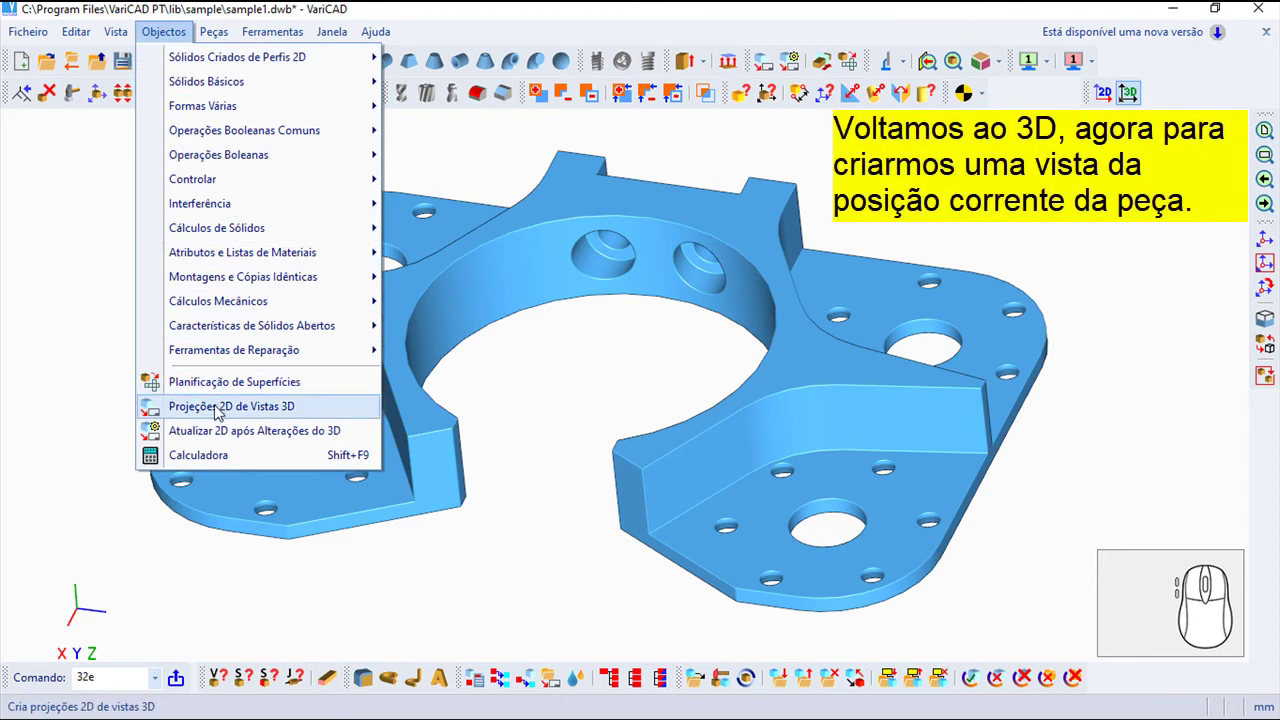
{"action": "left_click", "coordinate": [222, 411]}
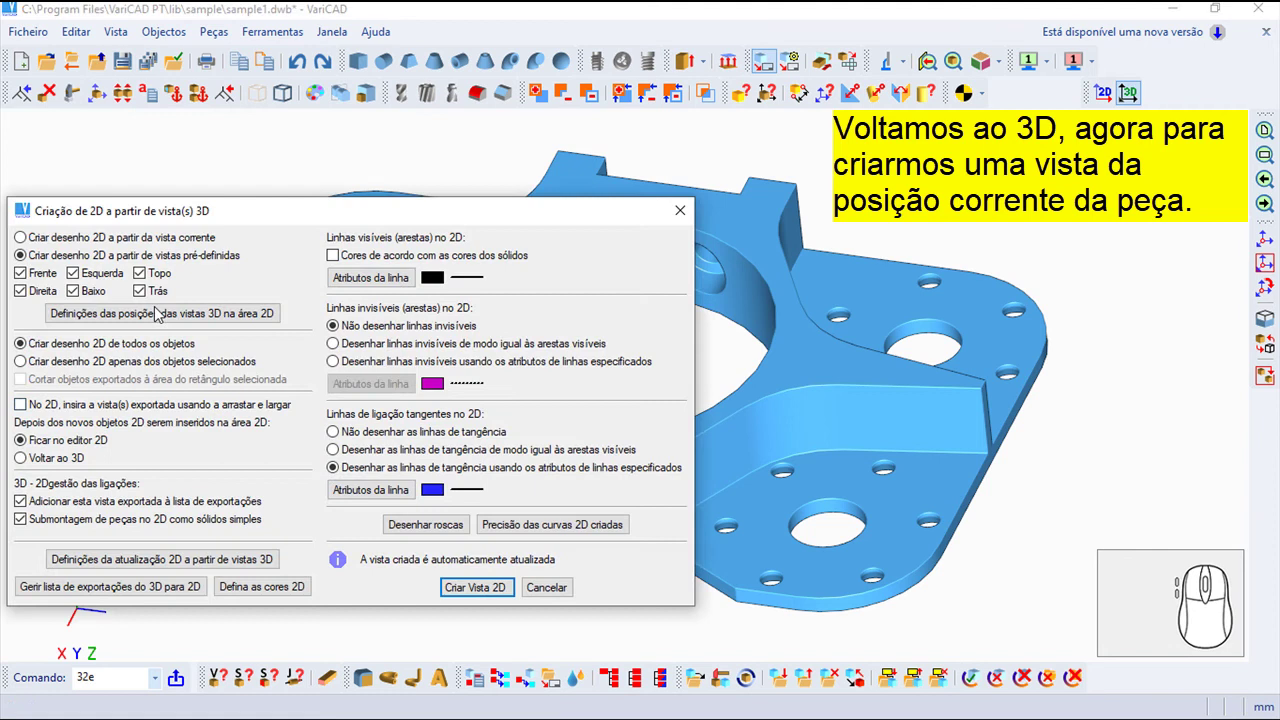
{"action": "left_click", "coordinate": [26, 236]}
{"action": "left_click", "coordinate": [27, 241]}
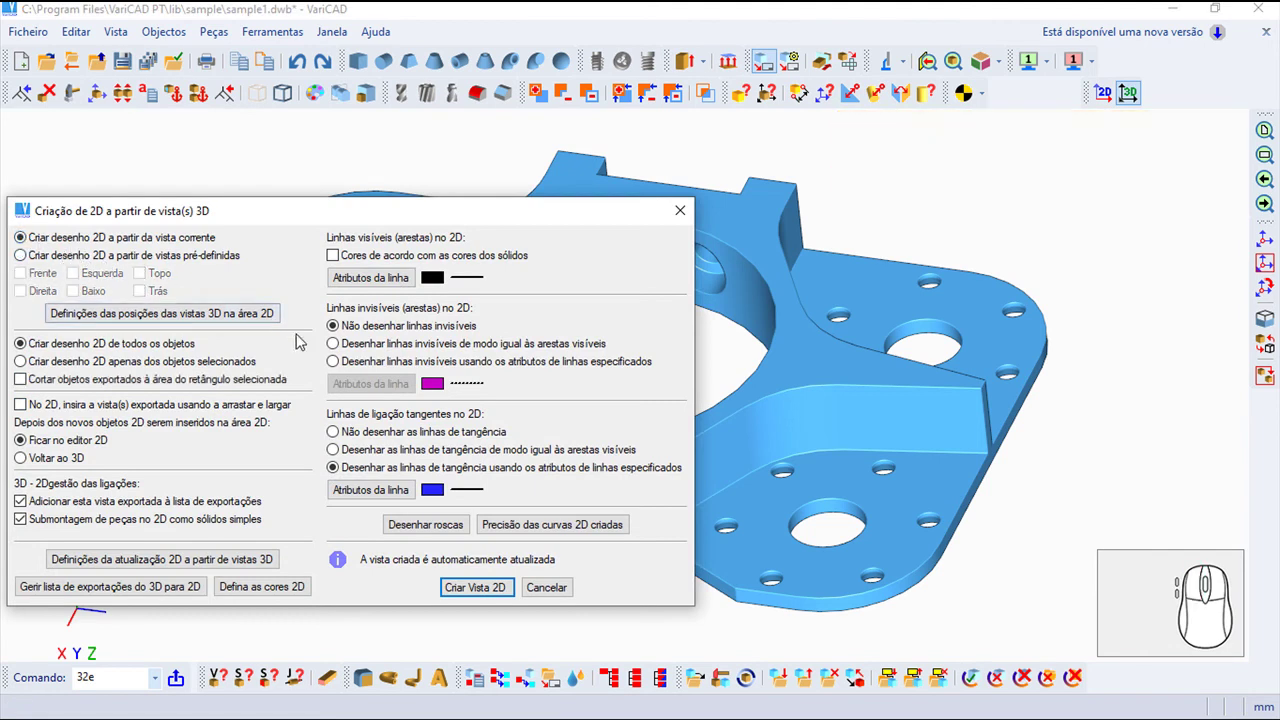
{"action": "left_click", "coordinate": [338, 367]}
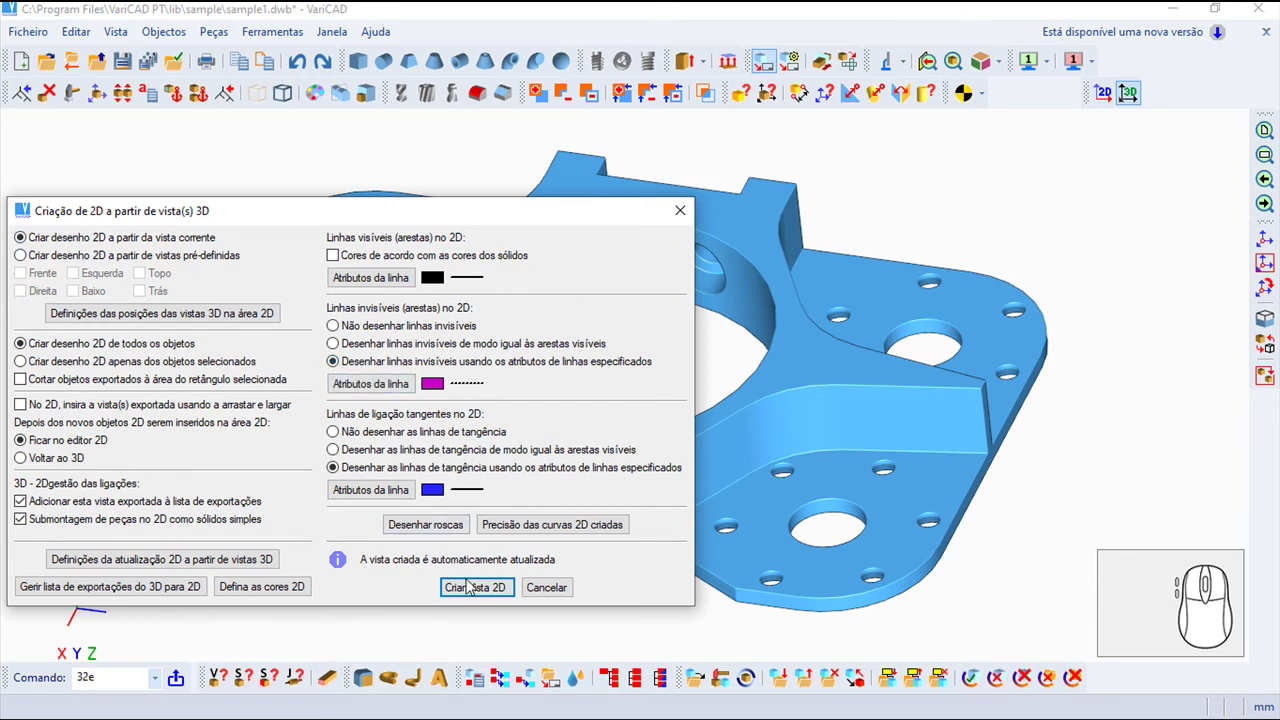
- Create the isometric view, place it right of the six views and fit the drawing on screen
{"action": "left_click", "coordinate": [475, 598]}
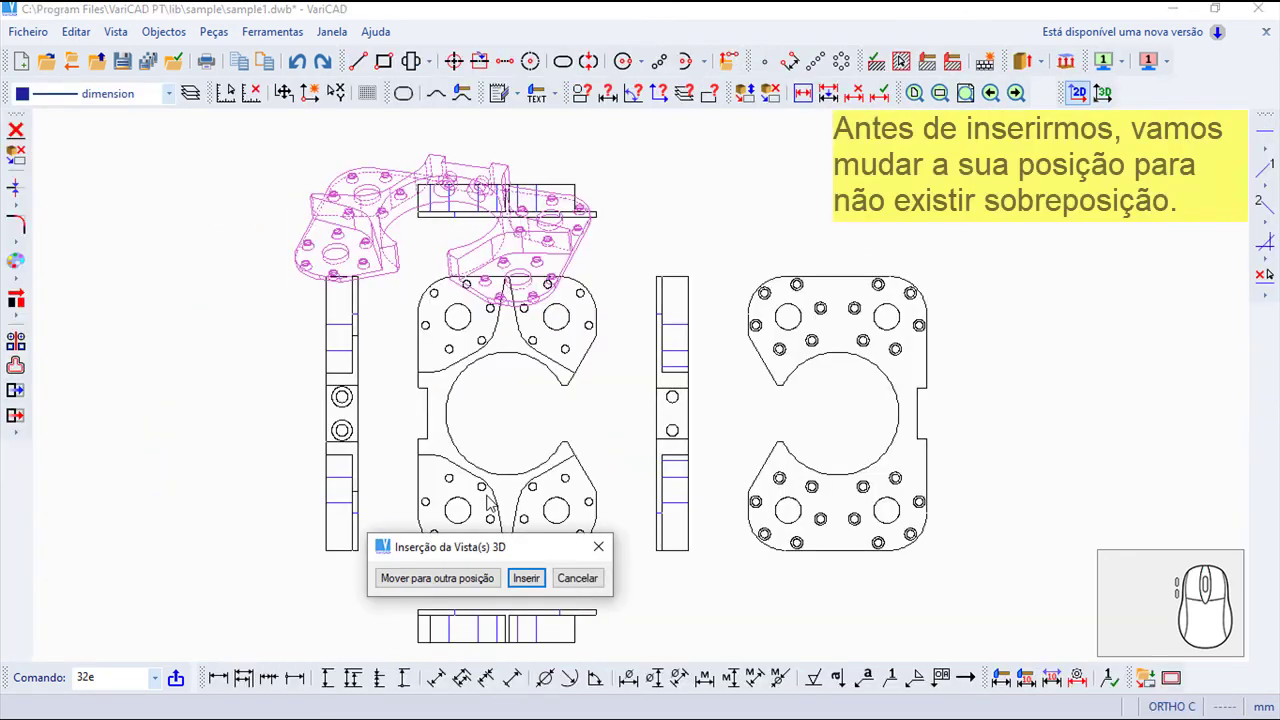
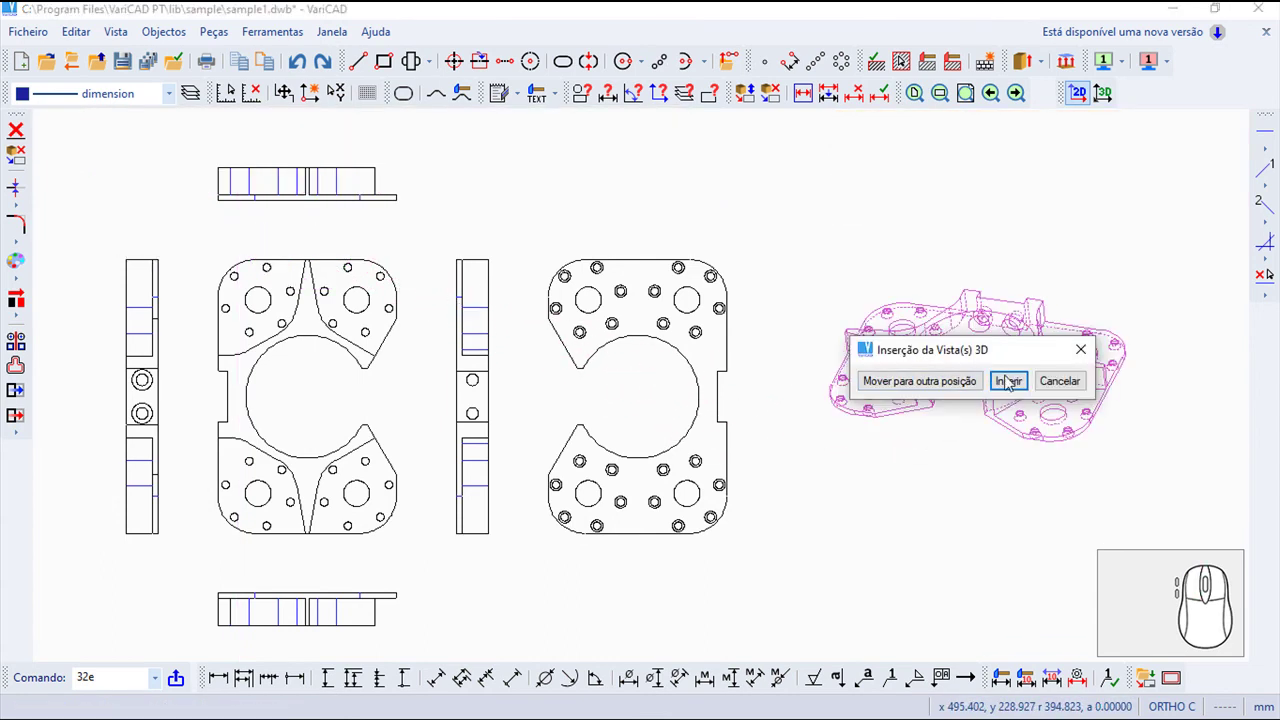
{"action": "left_click", "coordinate": [1019, 394]}
{"action": "scroll", "scroll_direction": "up", "scroll_amount": 3}
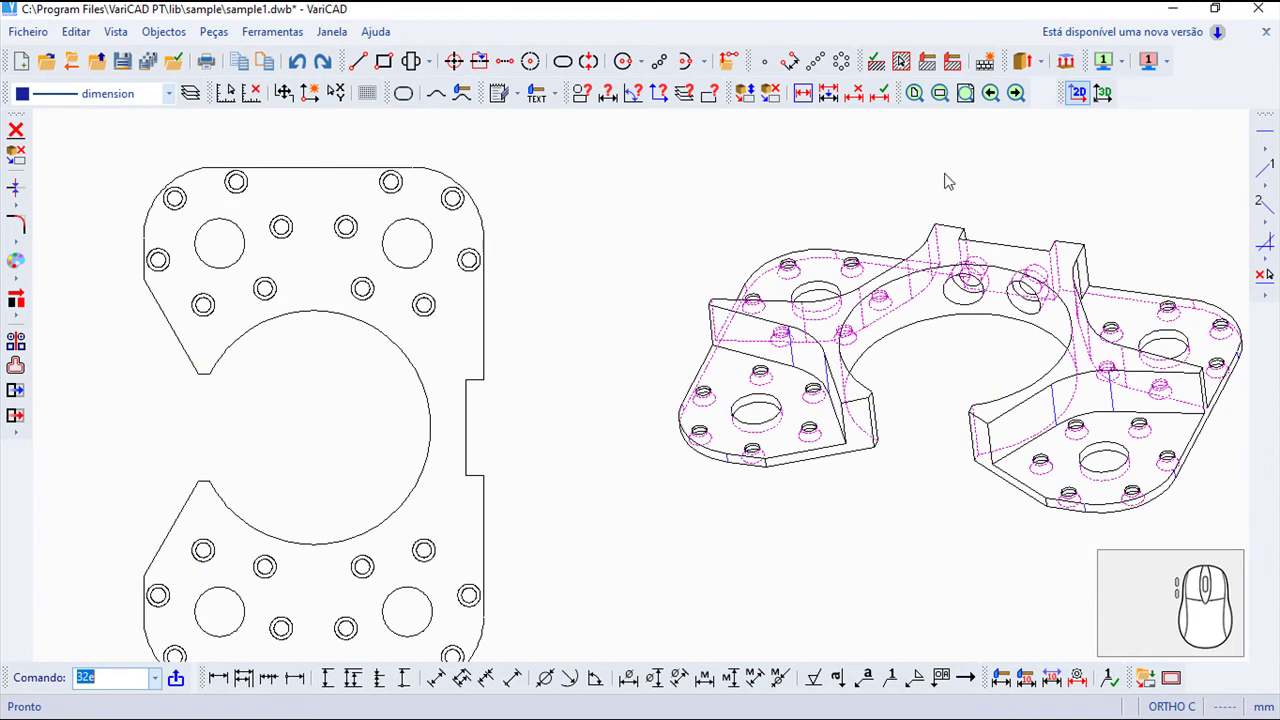
{"action": "left_click", "coordinate": [919, 96]}
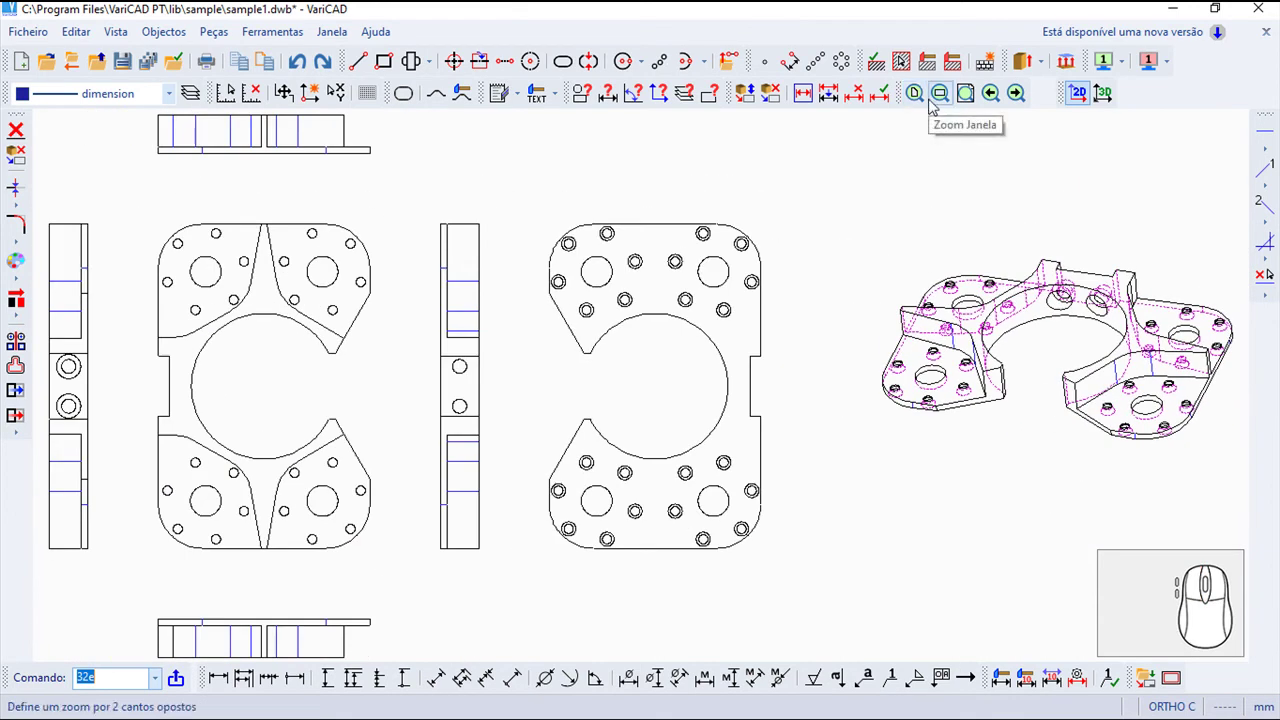
- Return to the 3D model and reopen the 2D-from-3D projection dialog
{"action": "left_click", "coordinate": [1112, 100]}
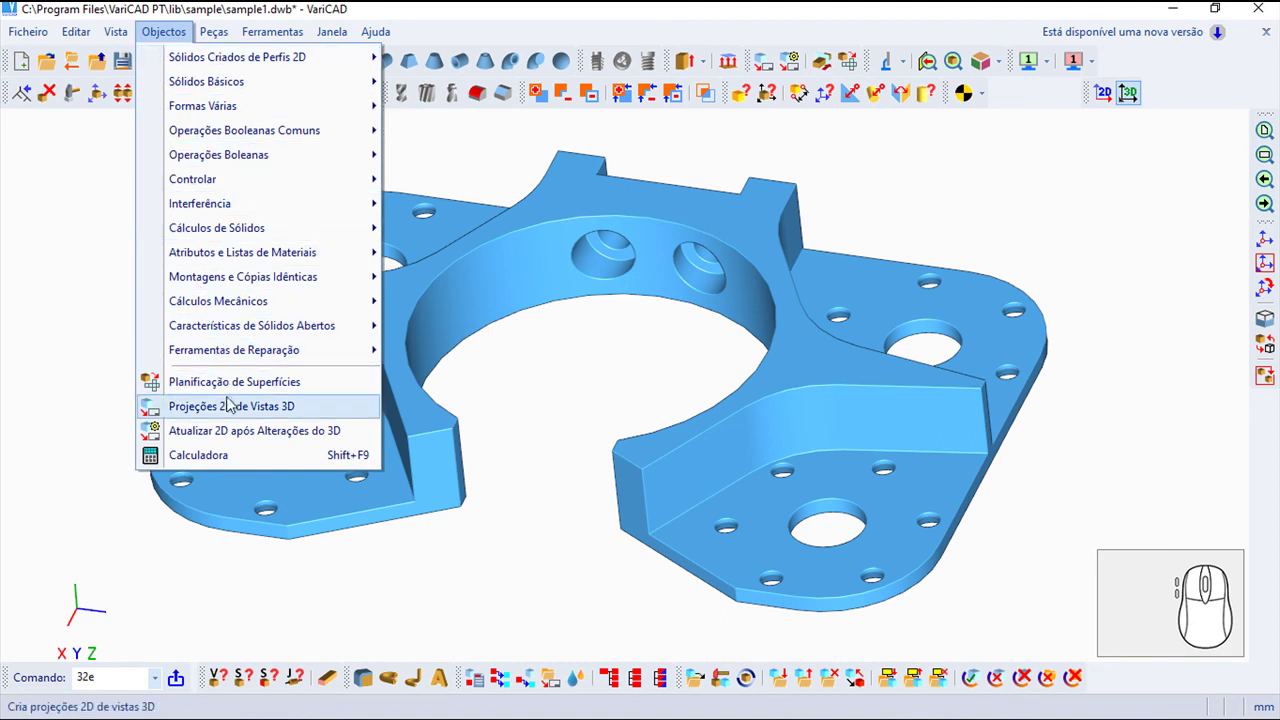
{"action": "left_click", "coordinate": [237, 415]}
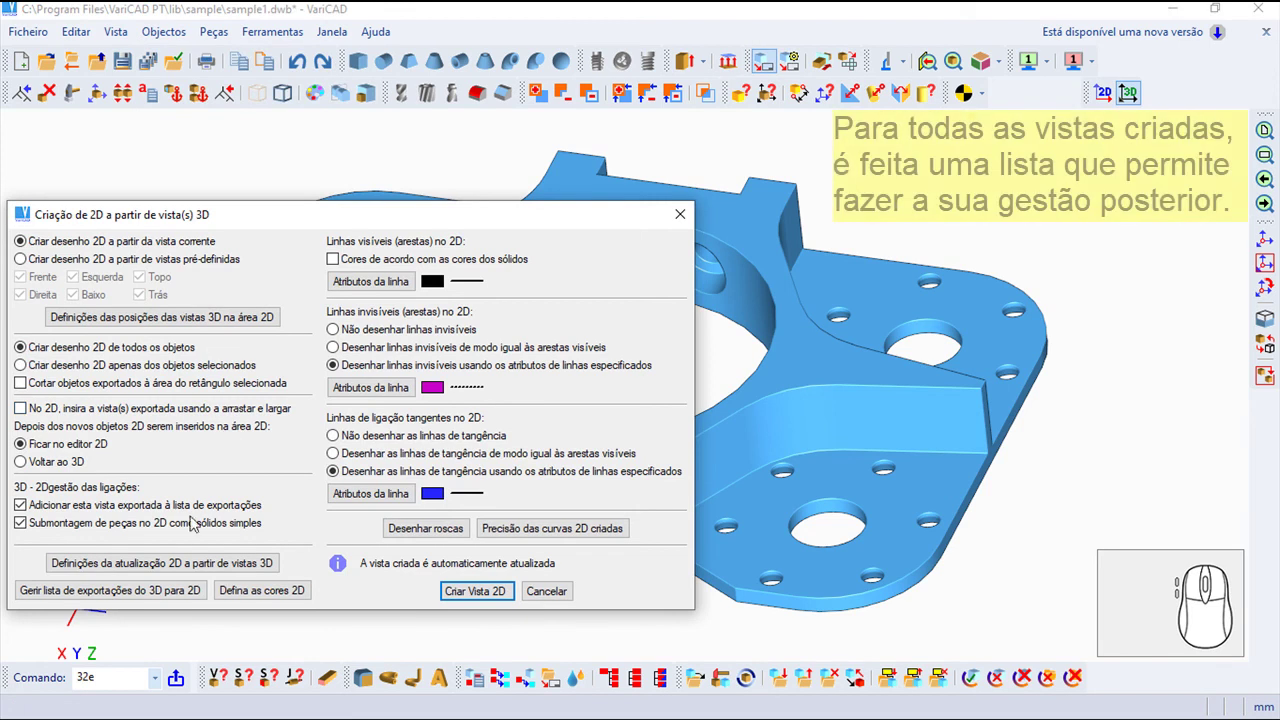
- Review the seven exported views (six standard plus general) in the export list, then cancel the 2D-from-3D dialog
{"action": "left_click", "coordinate": [176, 595]}
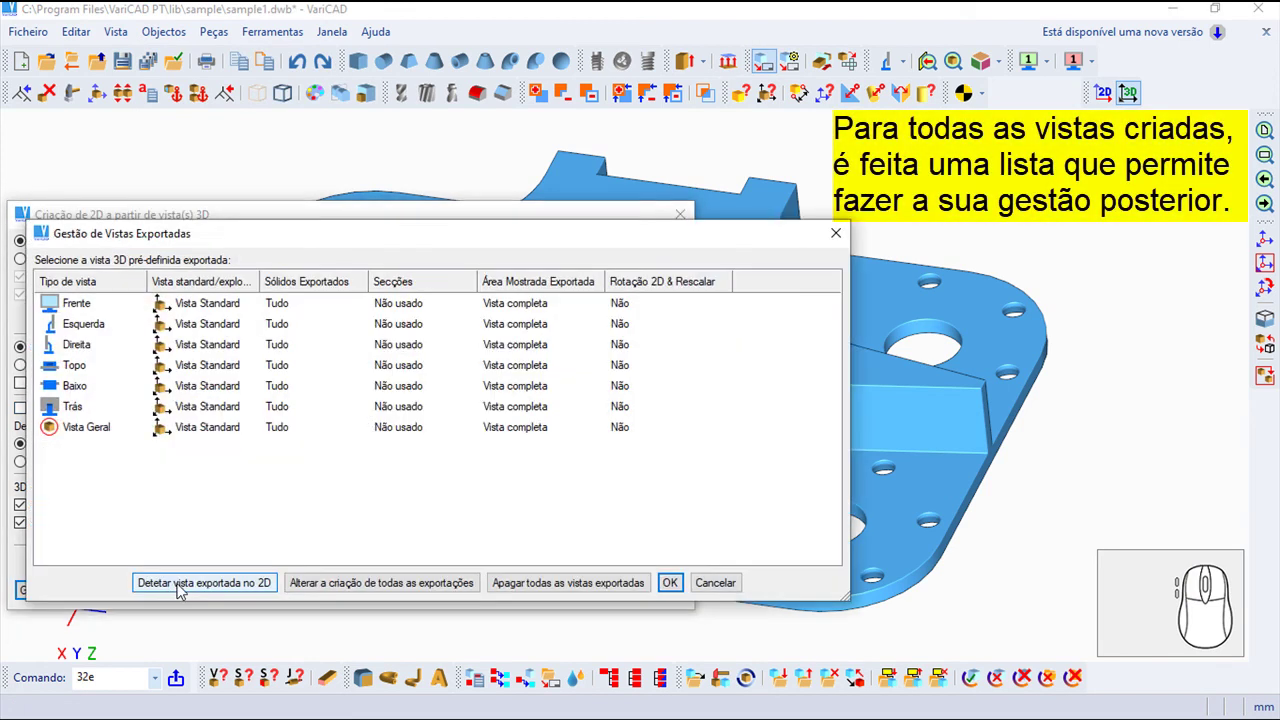
{"action": "left_click_drag", "start_coordinate": [173, 312], "coordinate": [292, 538]}
{"action": "left_click", "coordinate": [687, 586]}
{"action": "left_click", "coordinate": [559, 595]}
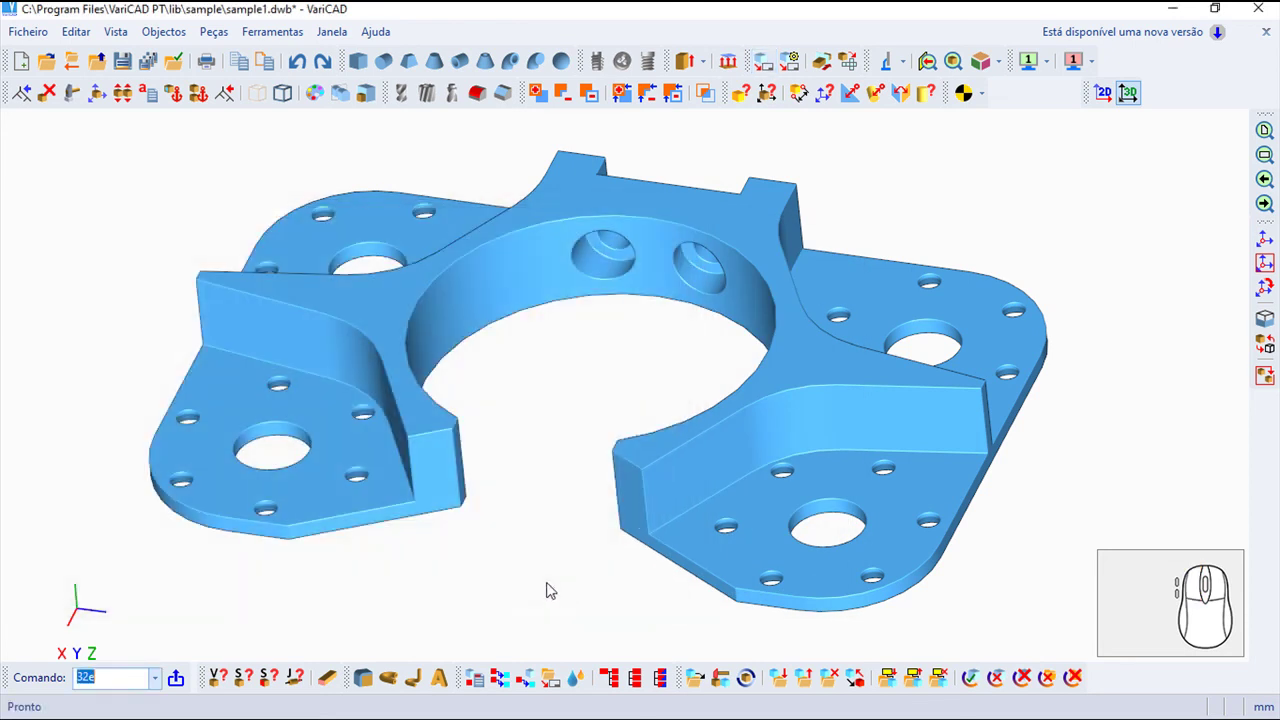